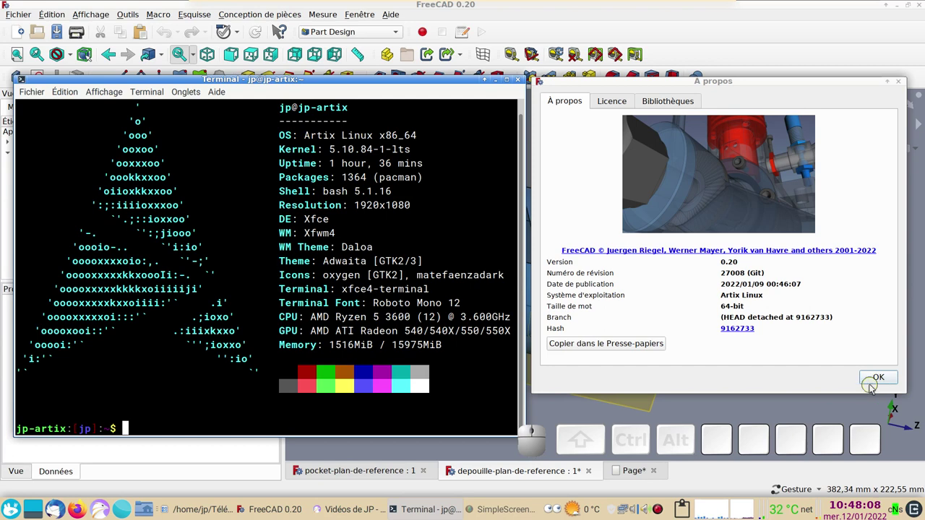
Dismiss the About dialog and show Pocket001 instead of the Draft result, viewed side-on
{"action": "left_click", "coordinate": [880, 380]}
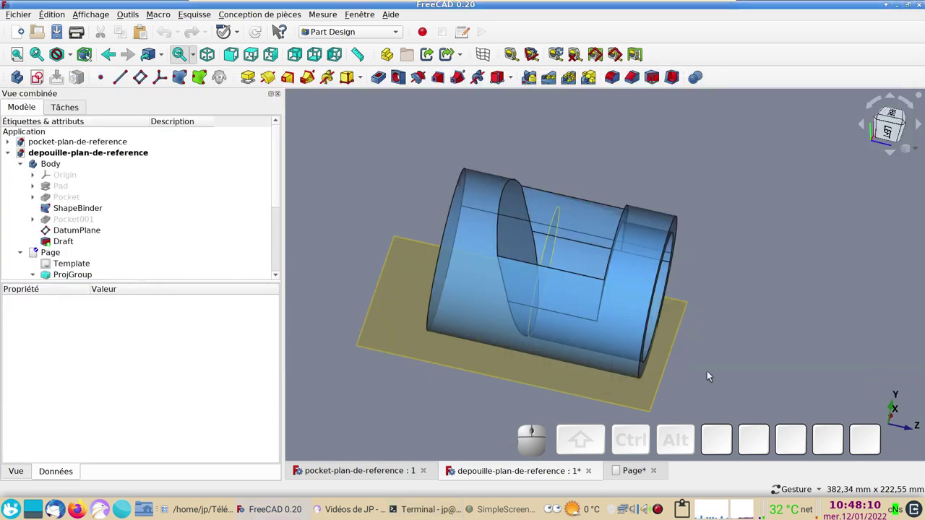
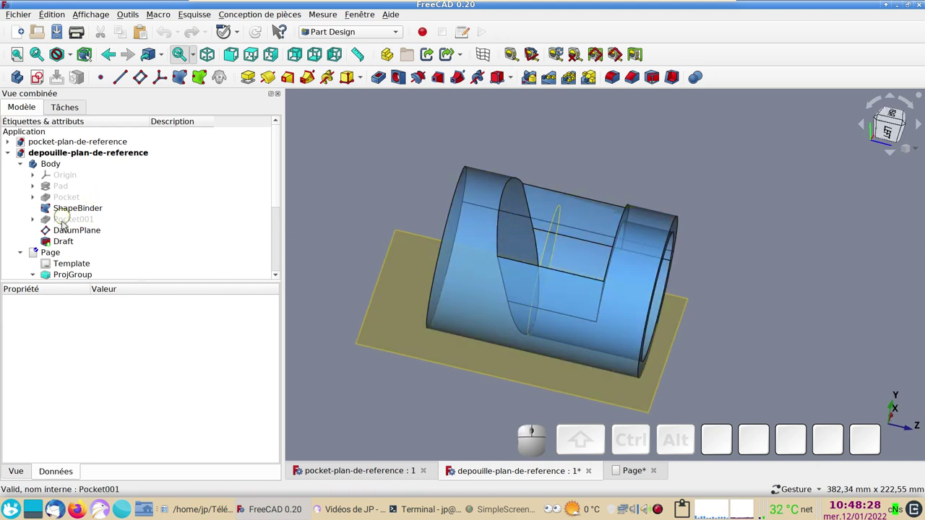
{"action": "left_click", "coordinate": [79, 221]}
{"action": "key", "text": "space"}
{"action": "left_click_drag", "start_coordinate": [827, 256], "coordinate": [720, 255]}
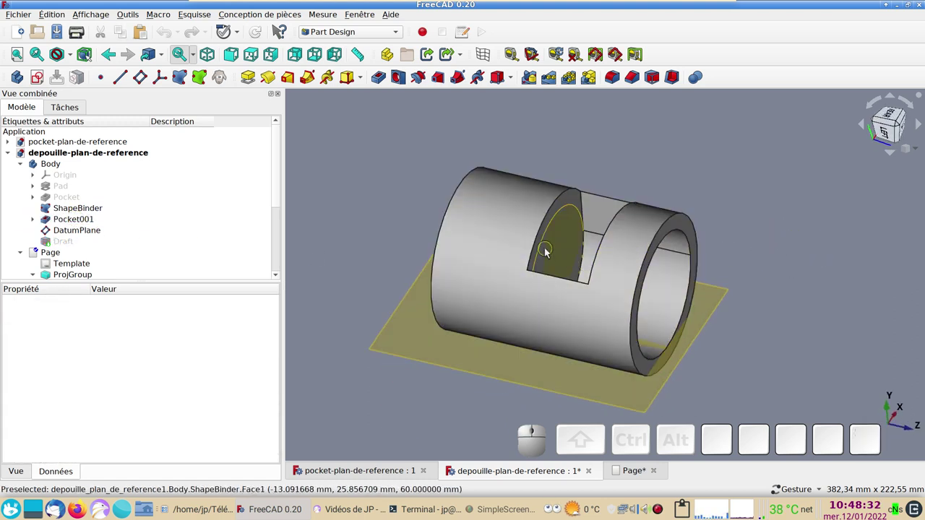
{"action": "left_click_drag", "start_coordinate": [446, 423], "coordinate": [445, 369]}
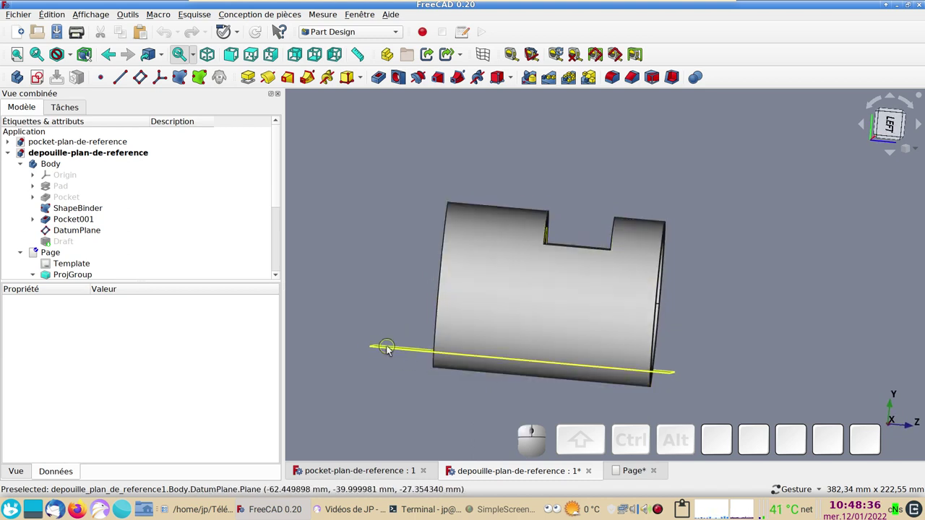
Inspect the tilted DatumPlane, then restore the Draft result in a three-quarter view
{"action": "left_click", "coordinate": [391, 349]}
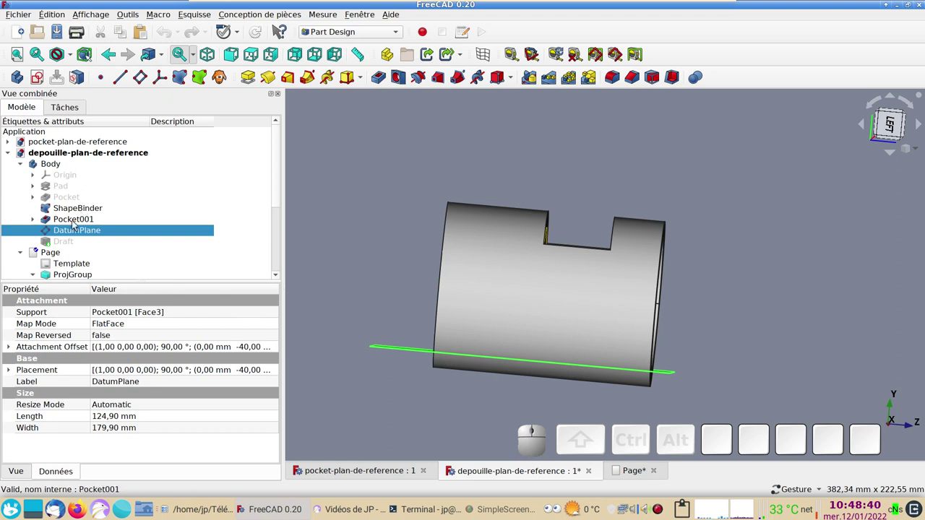
{"action": "left_click", "coordinate": [73, 246]}
{"action": "key", "text": "space"}
{"action": "left_click_drag", "start_coordinate": [821, 249], "coordinate": [717, 202]}
{"action": "left_click_drag", "start_coordinate": [666, 169], "coordinate": [776, 210]}
{"action": "left_click", "coordinate": [776, 209]}
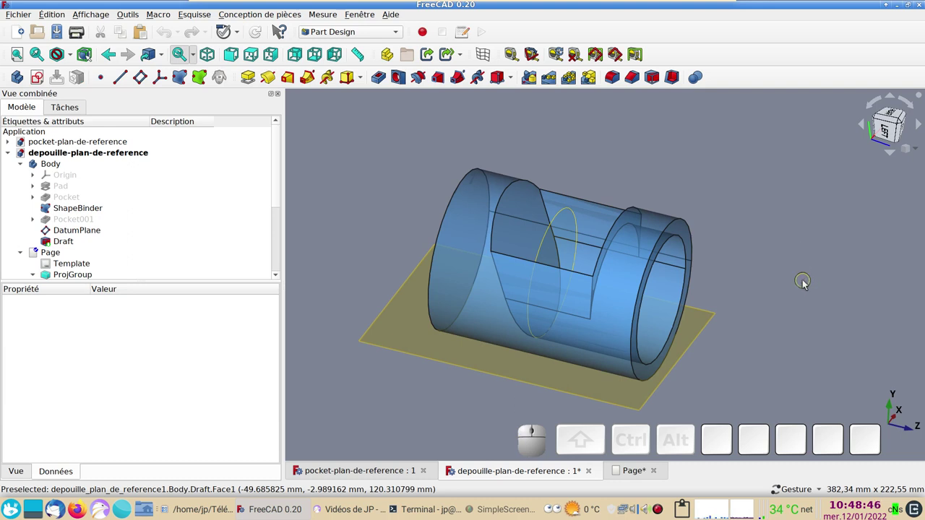
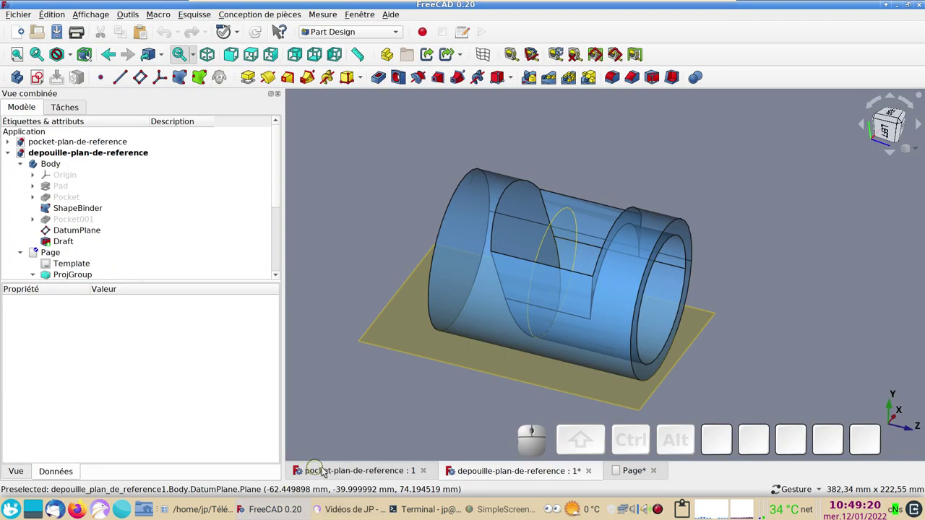
Switch to the pocket-plan-de-reference document and select Sketch002's Placement property
{"action": "left_click", "coordinate": [345, 476]}
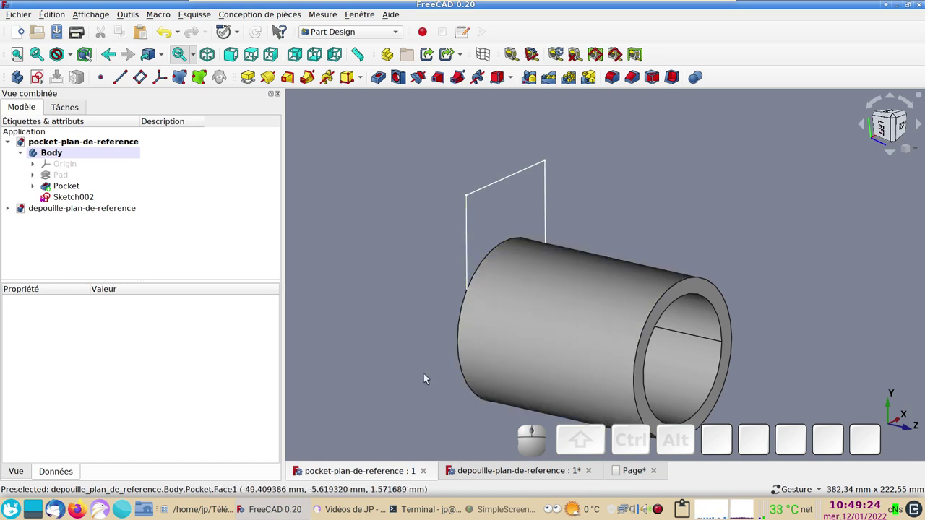
{"action": "left_click_drag", "start_coordinate": [825, 356], "coordinate": [553, 246]}
{"action": "left_click", "coordinate": [93, 202]}
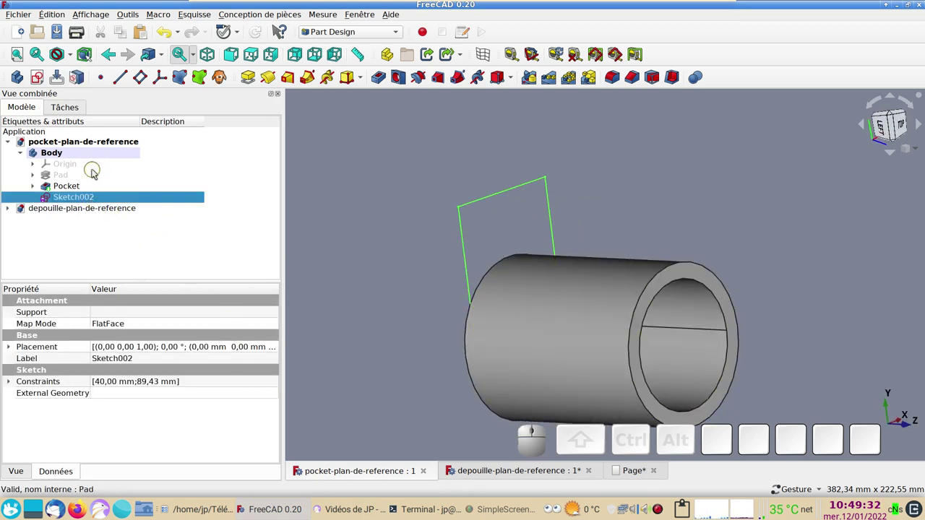
{"action": "left_click", "coordinate": [273, 349]}
{"action": "left_click", "coordinate": [275, 349]}
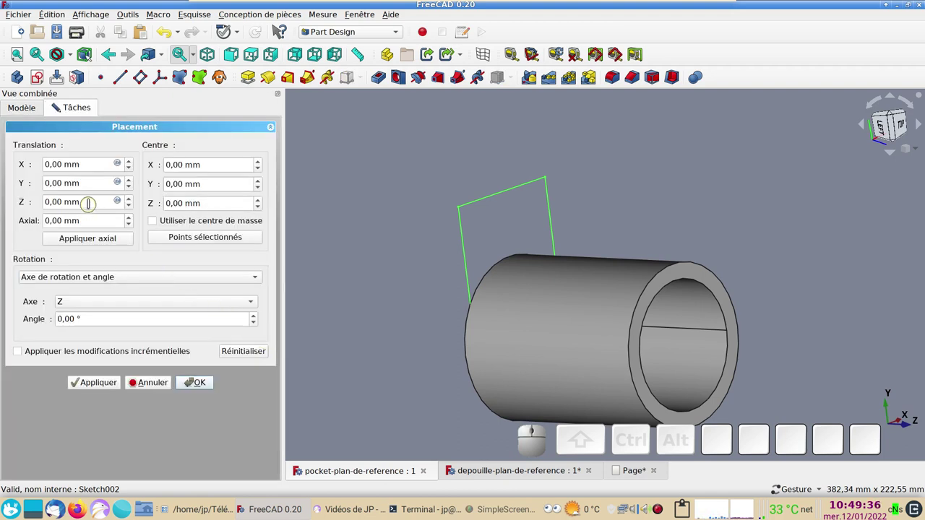
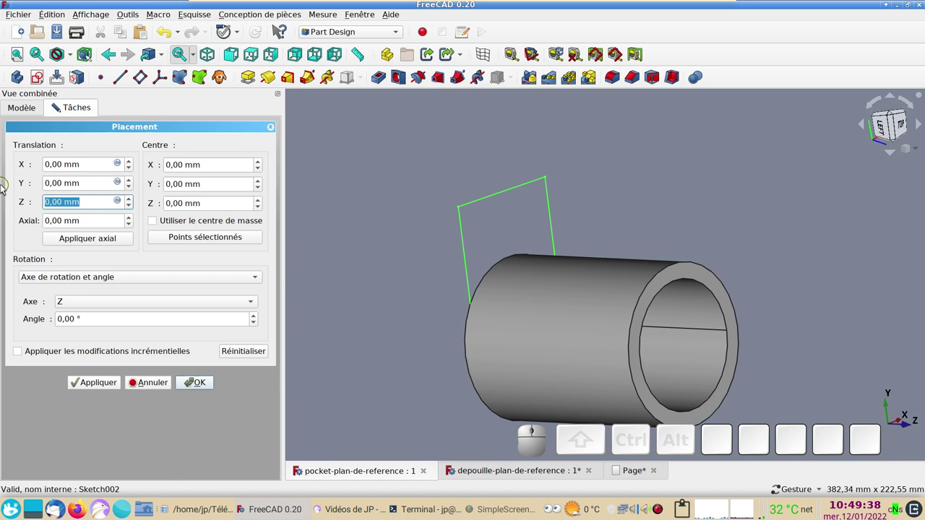
Set Sketch002's Z translation to 100 mm so the rectangle sits higher across the tube
{"action": "key", "text": "1"}
{"action": "key", "text": "KP_0"}
{"action": "key", "text": "KP_0"}
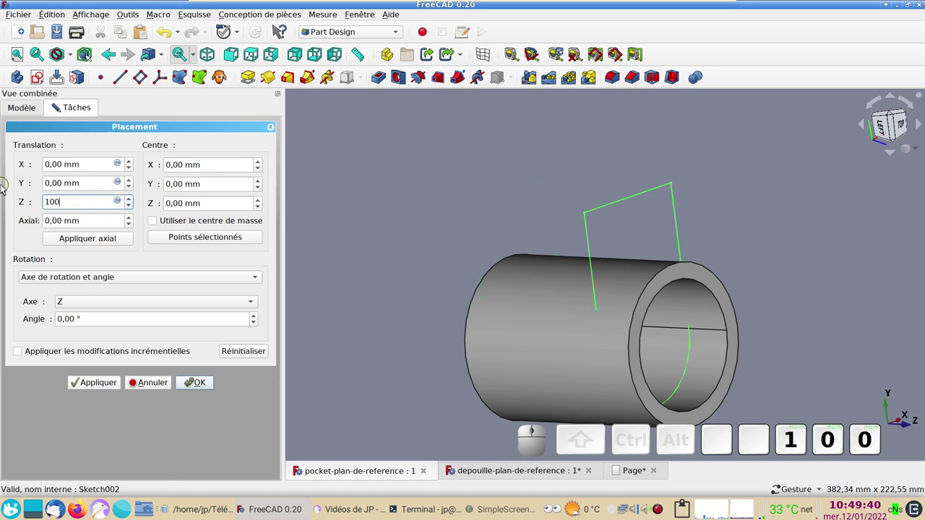
{"action": "key", "text": "Return"}
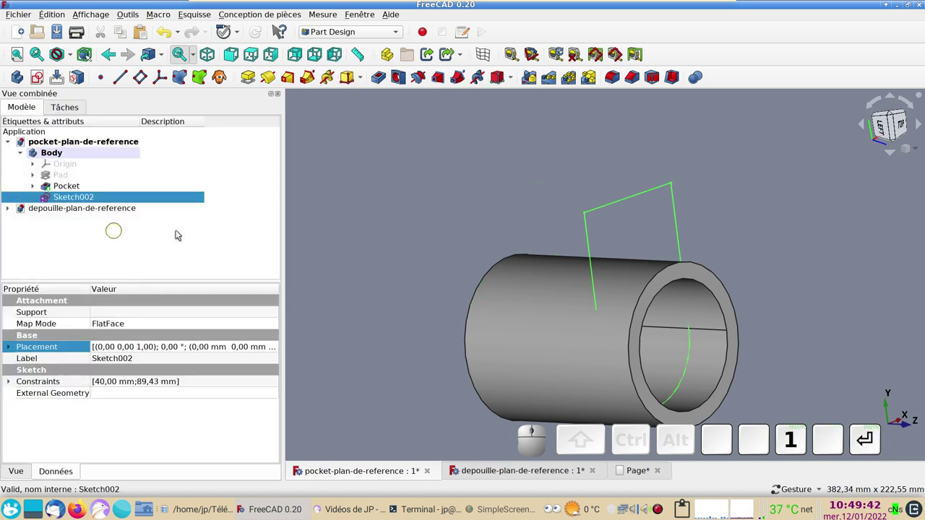
{"action": "left_click_drag", "start_coordinate": [530, 184], "coordinate": [882, 123]}
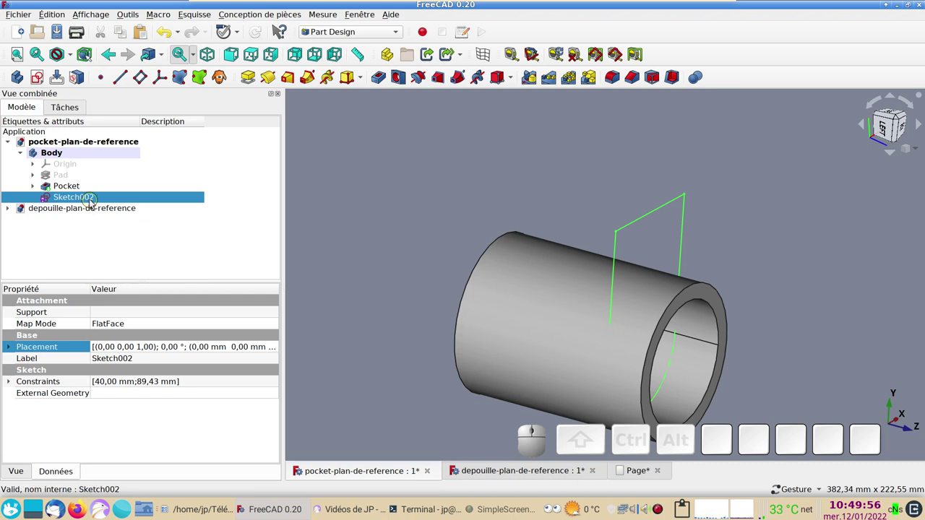
Create a datum plane attached to Sketch002 with a -40 mm y offset
{"action": "left_click", "coordinate": [882, 123]}
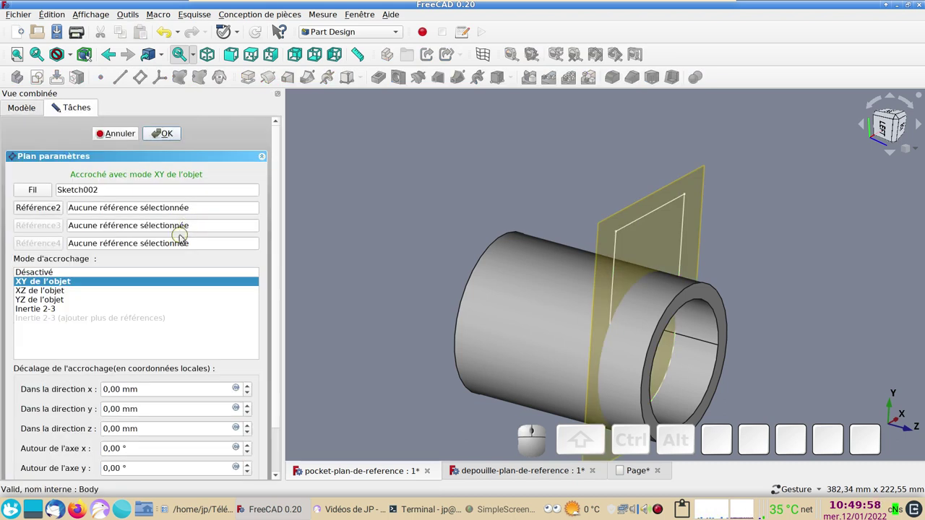
{"action": "left_click", "coordinate": [882, 123]}
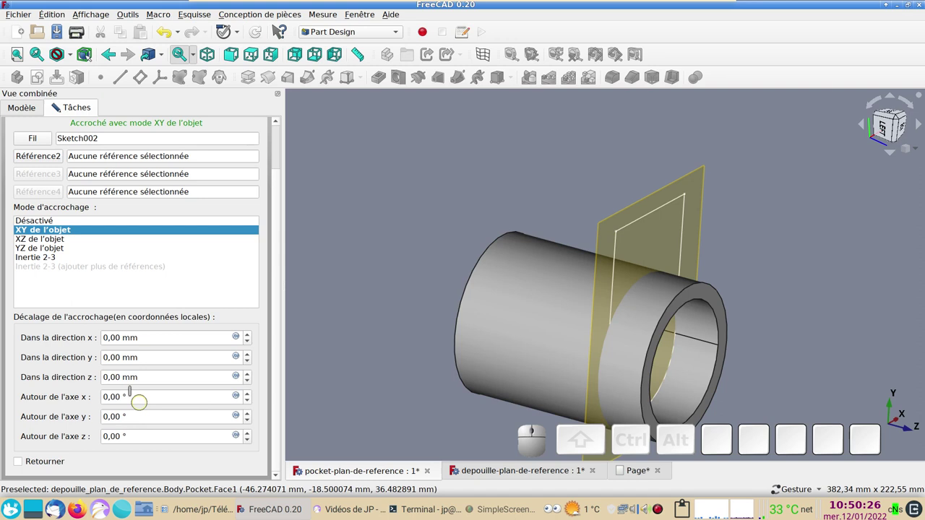
{"action": "left_click", "coordinate": [882, 122]}
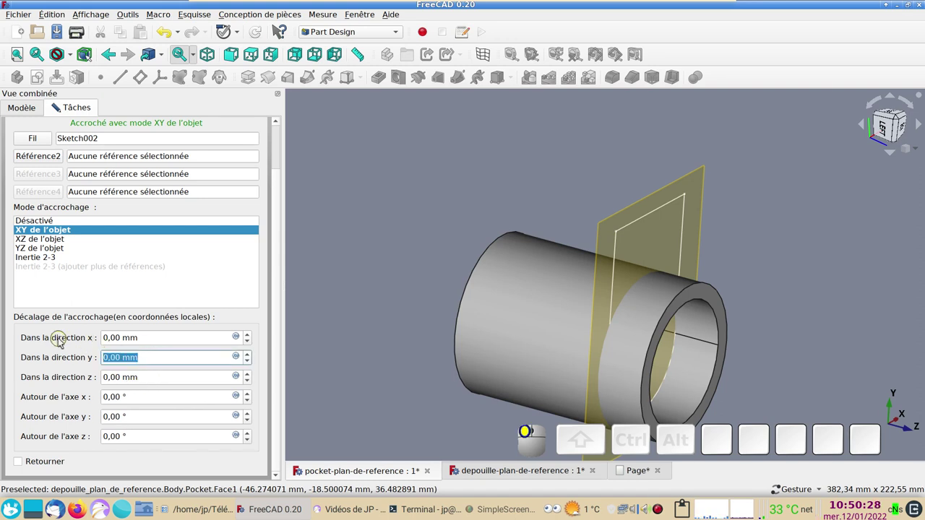
{"action": "key", "text": "KP_Subtract"}
{"action": "key", "text": "KP_4"}
{"action": "key", "text": "KP_0"}
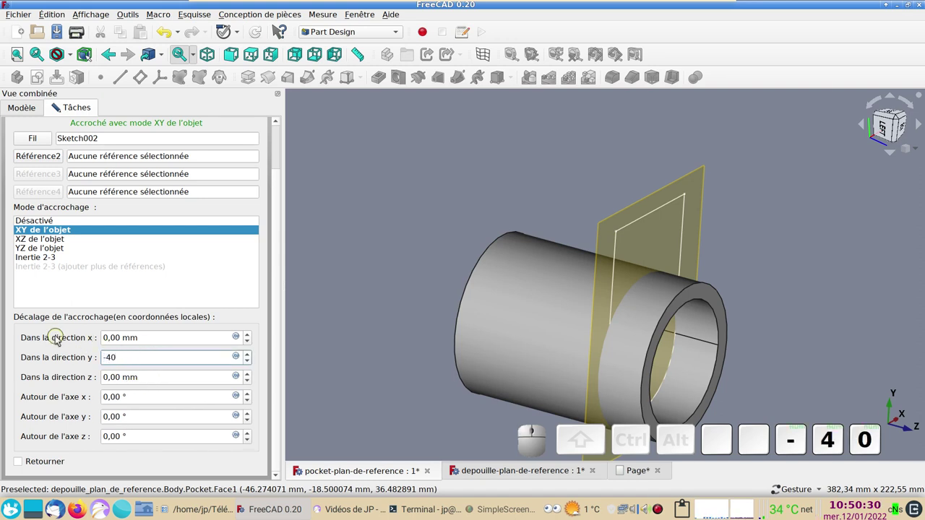
{"action": "left_click", "coordinate": [883, 123]}
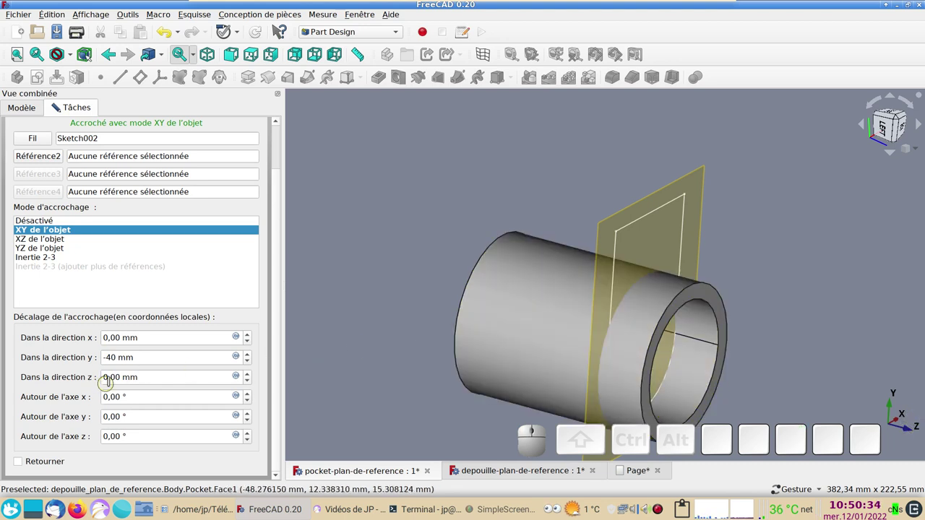
Give the datum plane a -40 mm z offset as well
{"action": "left_click", "coordinate": [882, 123]}
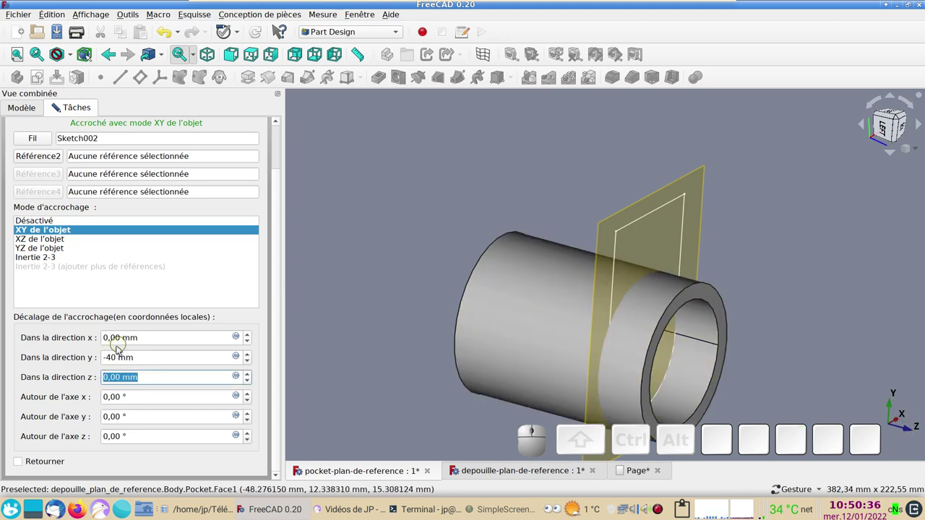
{"action": "key", "text": "KP_Subtract"}
{"action": "key", "text": "KP_4"}
{"action": "key", "text": "KP_0"}
{"action": "key", "text": "KP_Enter"}
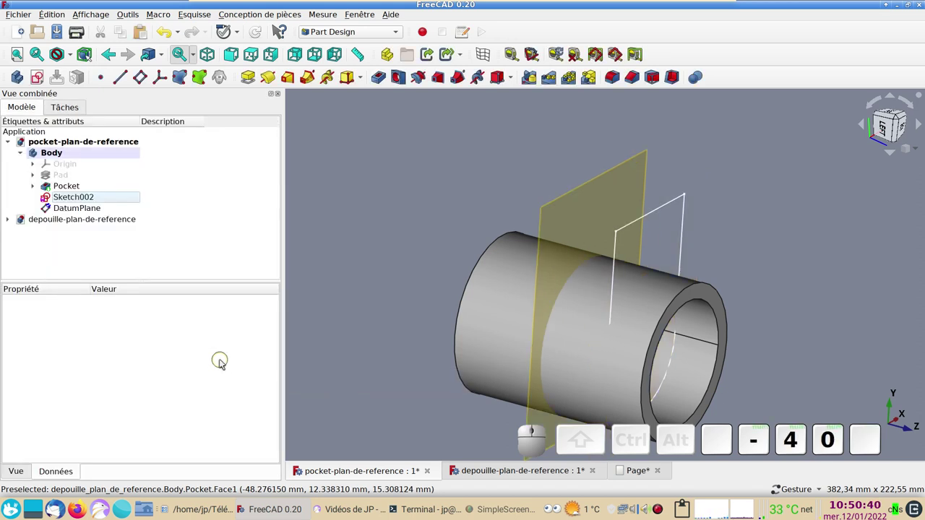
{"action": "left_click", "coordinate": [882, 123]}
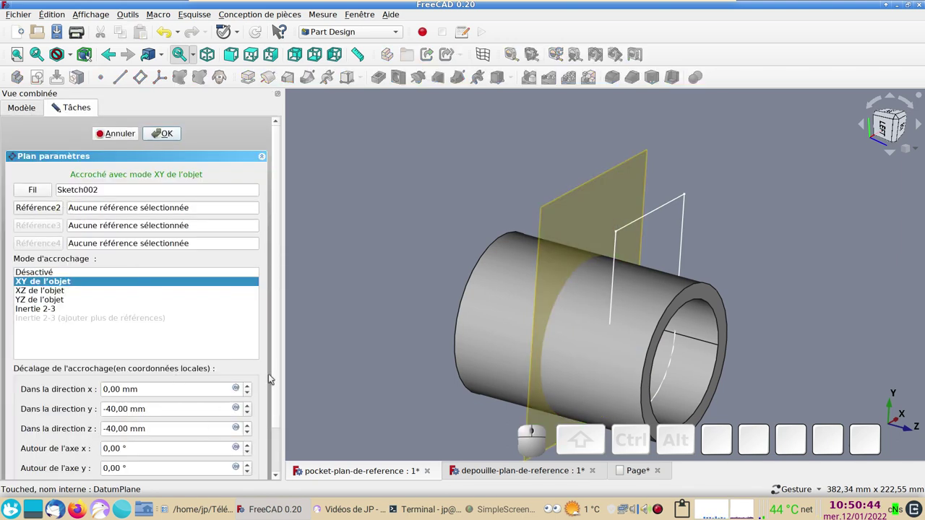
Tilt the datum plane -20° about its x axis and confirm it
{"action": "left_click", "coordinate": [882, 123]}
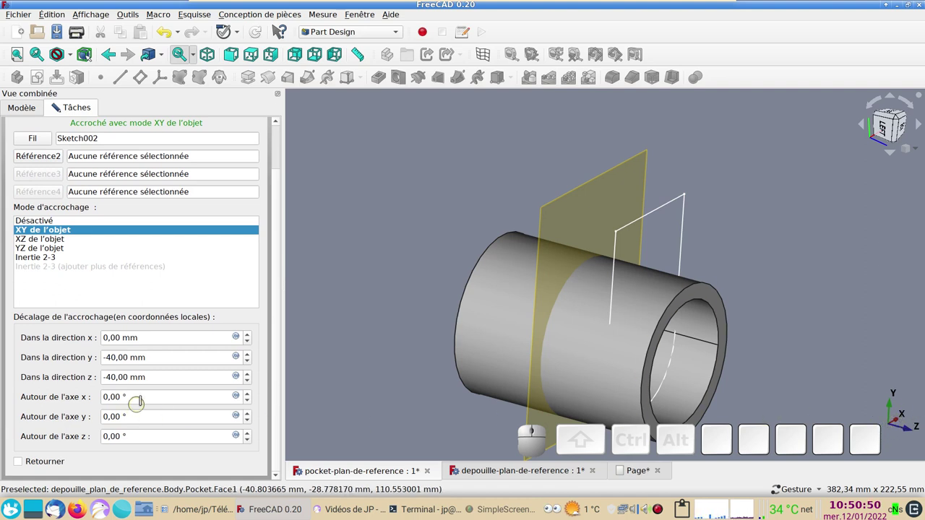
{"action": "left_click", "coordinate": [882, 123]}
{"action": "key", "text": "KP_Subtract"}
{"action": "key", "text": "KP_2"}
{"action": "key", "text": "KP_0"}
{"action": "key", "text": "Return"}
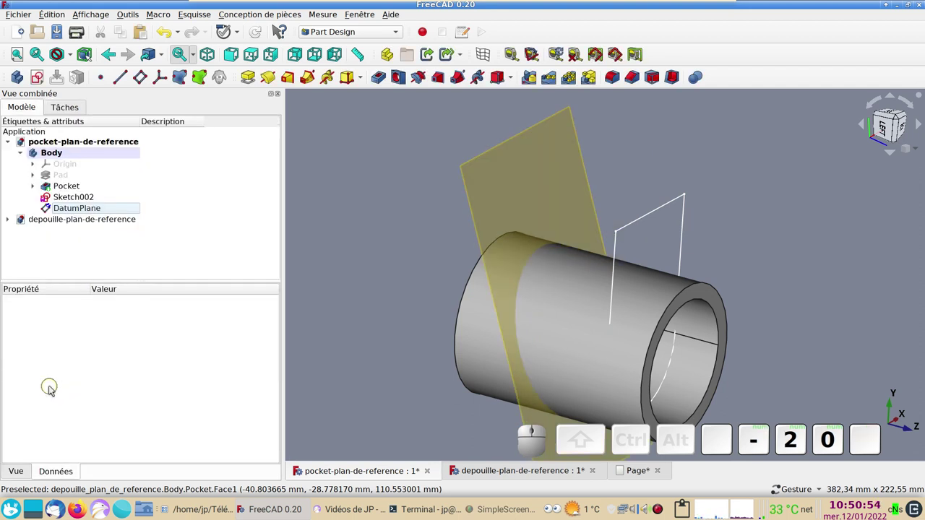
Pocket Sketch002 up to the tilted datum plane ('Jusqu'à la face') to cut the slanted notch
{"action": "left_click", "coordinate": [883, 123]}
{"action": "left_click", "coordinate": [882, 122]}
{"action": "left_click", "coordinate": [882, 123]}
{"action": "left_click", "coordinate": [883, 123]}
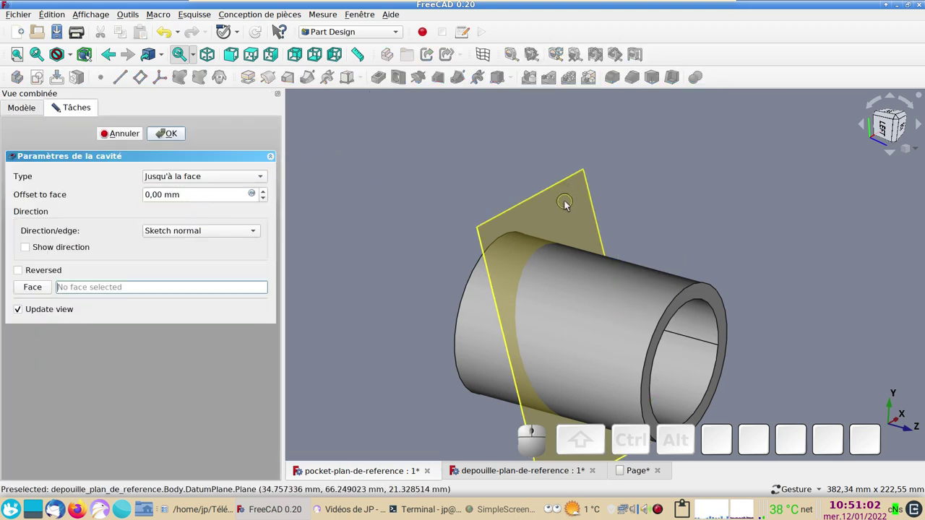
{"action": "left_click", "coordinate": [882, 123]}
{"action": "left_click", "coordinate": [883, 123]}
Hide the datum plane and inspect the slanted notch from several angles
{"action": "left_click", "coordinate": [882, 123]}
{"action": "key", "text": "space"}
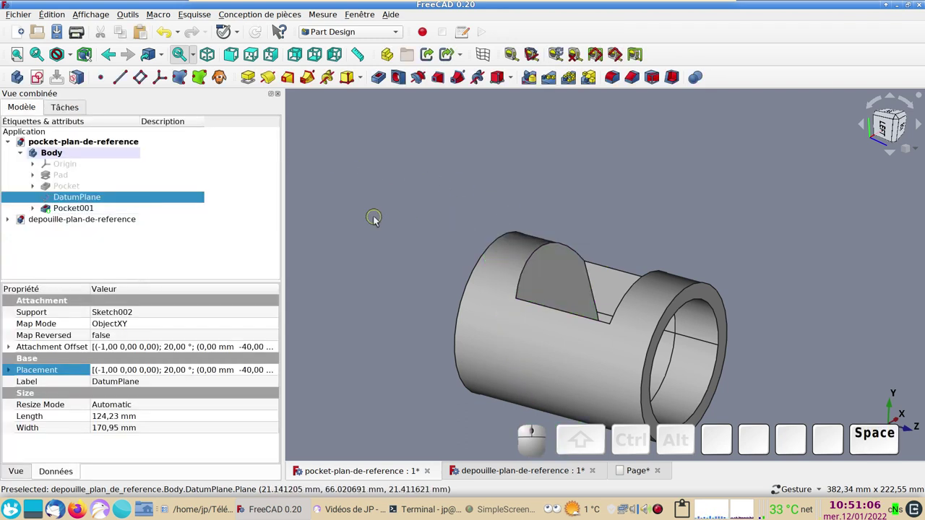
{"action": "left_click_drag", "start_coordinate": [883, 123], "coordinate": [506, 204]}
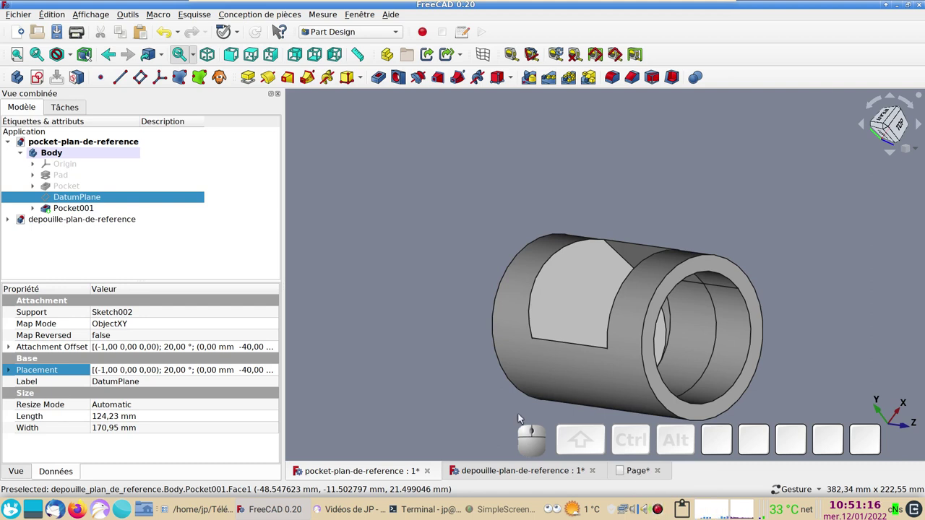
{"action": "left_click_drag", "start_coordinate": [461, 357], "coordinate": [467, 328]}
{"action": "left_click_drag", "start_coordinate": [715, 233], "coordinate": [685, 448]}
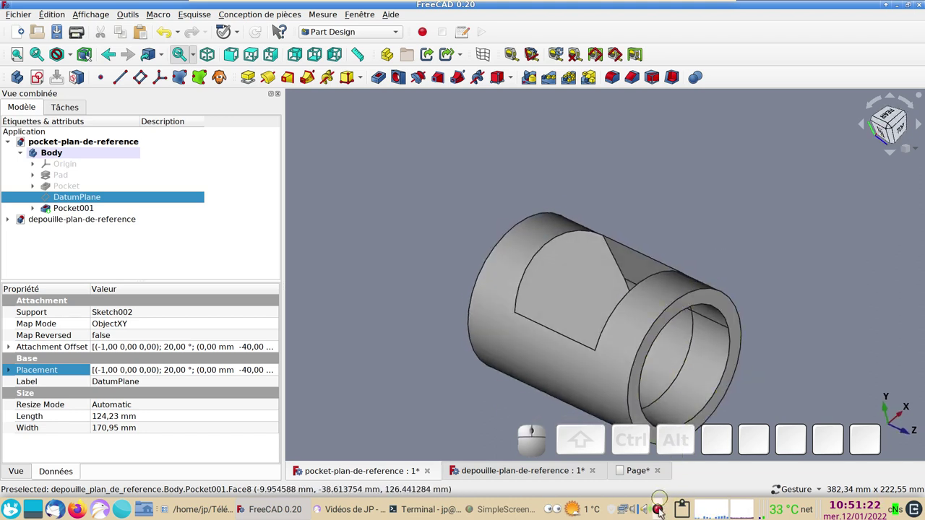
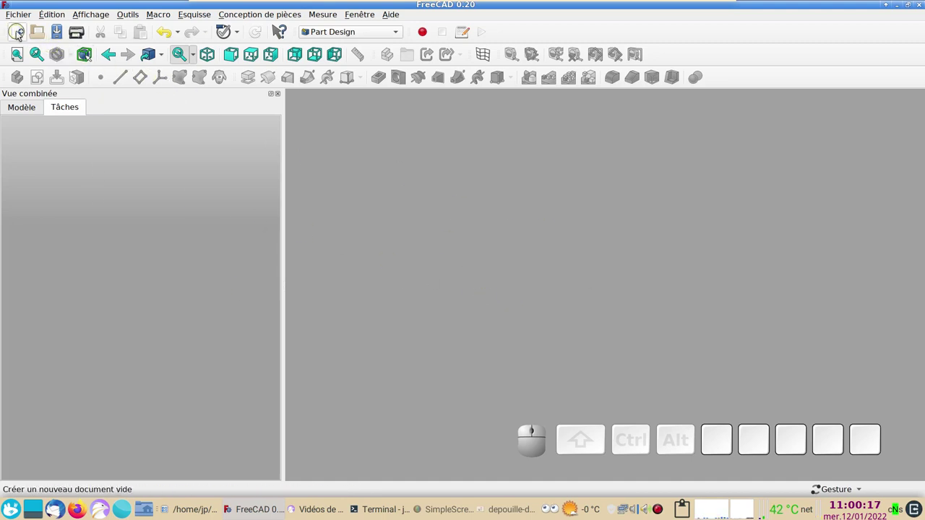
Create a fresh empty document named Sans nom
{"action": "left_click", "coordinate": [21, 34]}
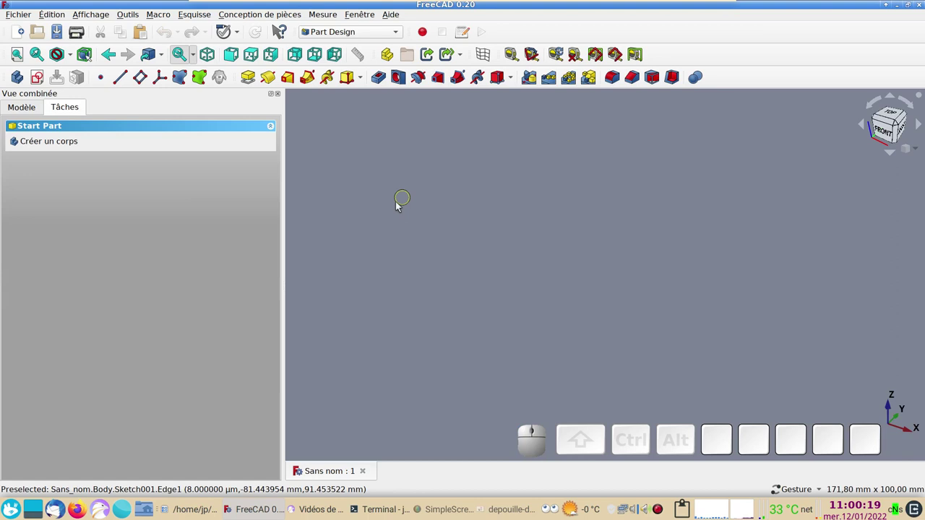
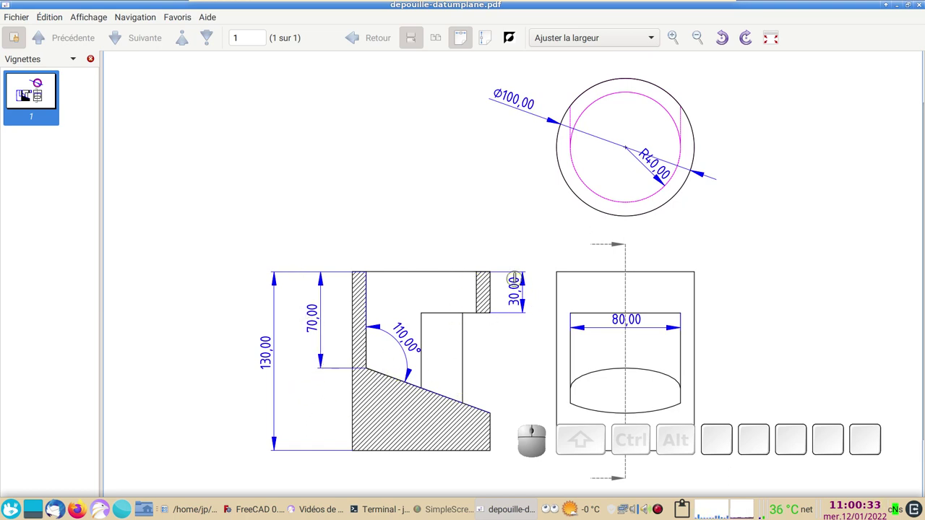
Sketch a Ø100 mm circle at the origin on the XY_Plane and close the sketch
{"action": "left_click", "coordinate": [254, 509]}
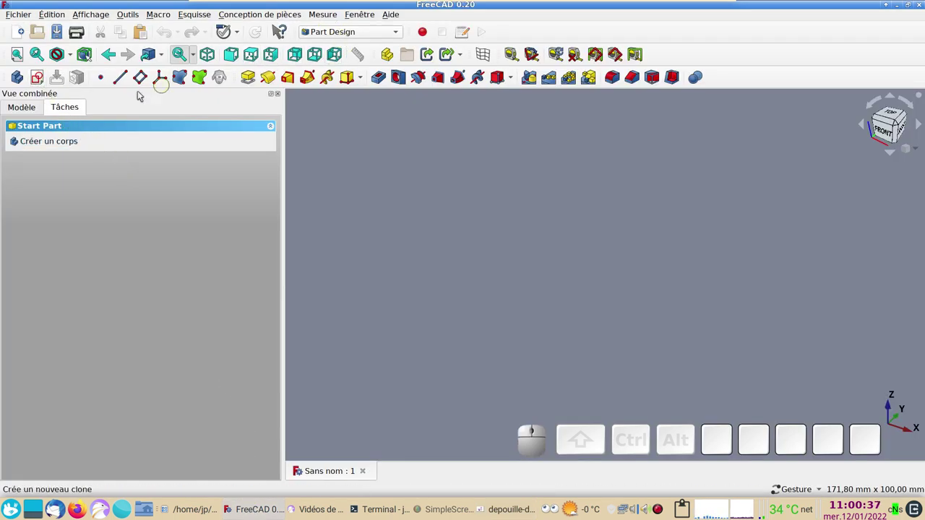
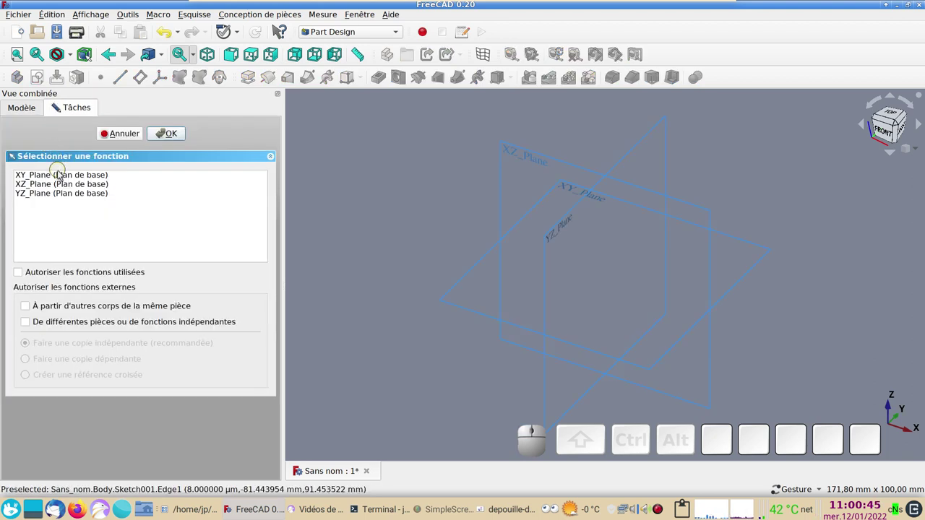
{"action": "left_click", "coordinate": [62, 176]}
{"action": "left_click", "coordinate": [165, 138]}
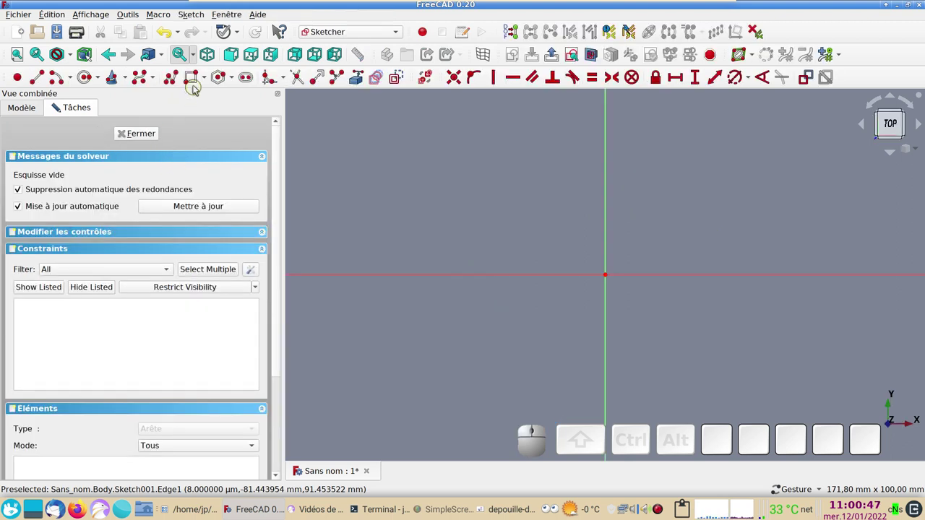
{"action": "left_click", "coordinate": [89, 78]}
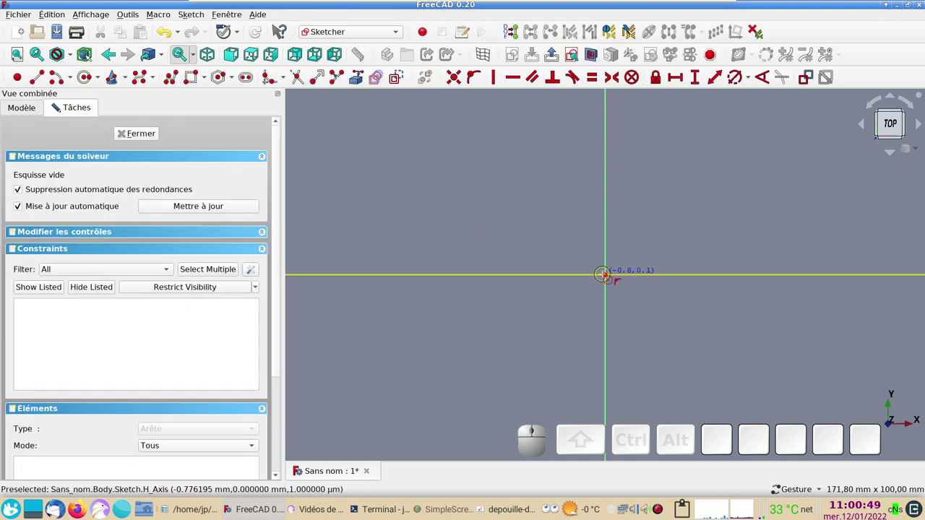
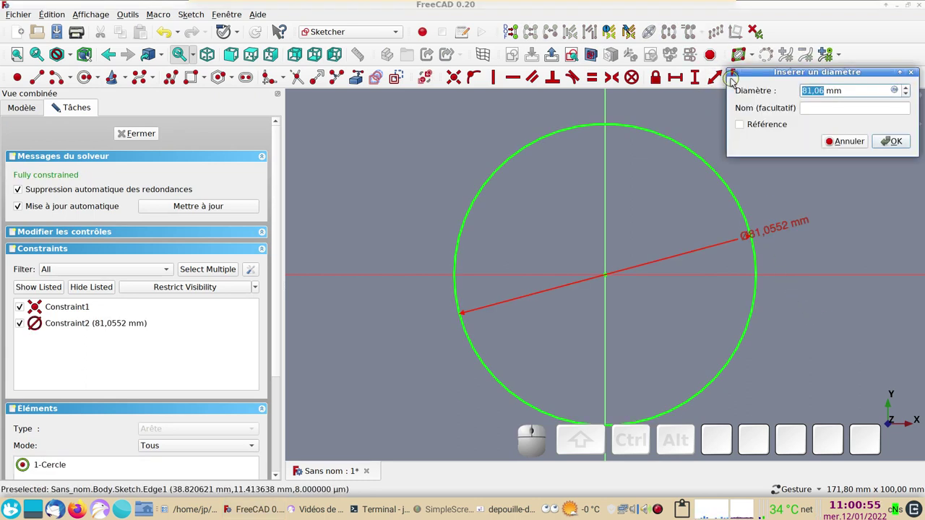
{"action": "key", "text": "KP_1"}
{"action": "key", "text": "KP_0"}
{"action": "key", "text": "KP_0"}
{"action": "key", "text": "KP_Enter"}
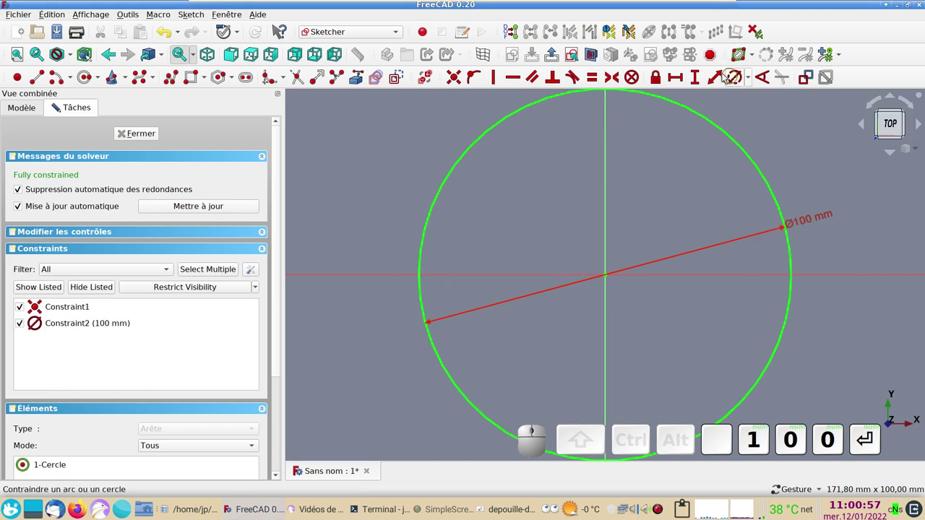
{"action": "scroll", "scroll_direction": "down", "scroll_amount": 3}
{"action": "left_click", "coordinate": [148, 141]}
Pad the circle 10 mm into a solid cylinder
{"action": "left_click", "coordinate": [254, 78]}
{"action": "key", "text": "KP_1"}
{"action": "key", "text": "KP_0"}
{"action": "key", "text": "KP_Enter"}
{"action": "scroll", "scroll_direction": "down", "scroll_amount": 3}
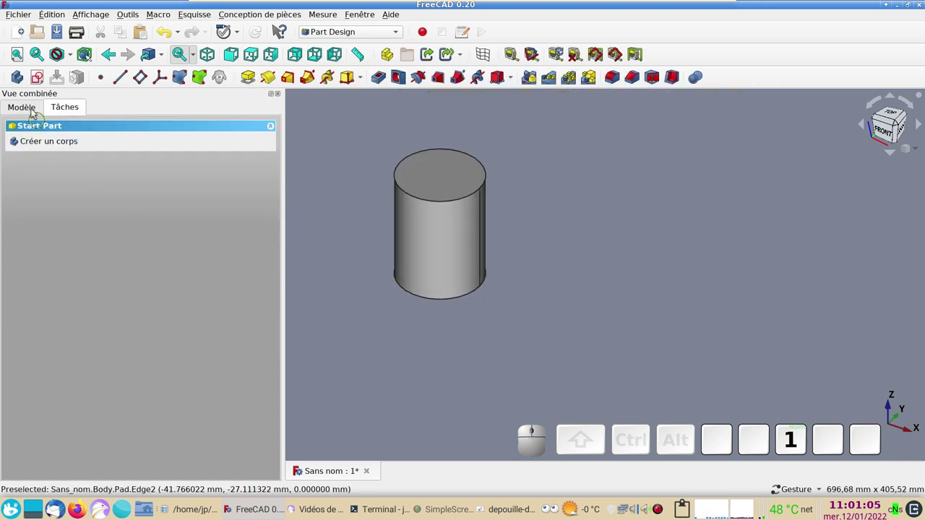
Start a new empty sketch on the YZ_Plane from the model tree
{"action": "left_click", "coordinate": [31, 108]}
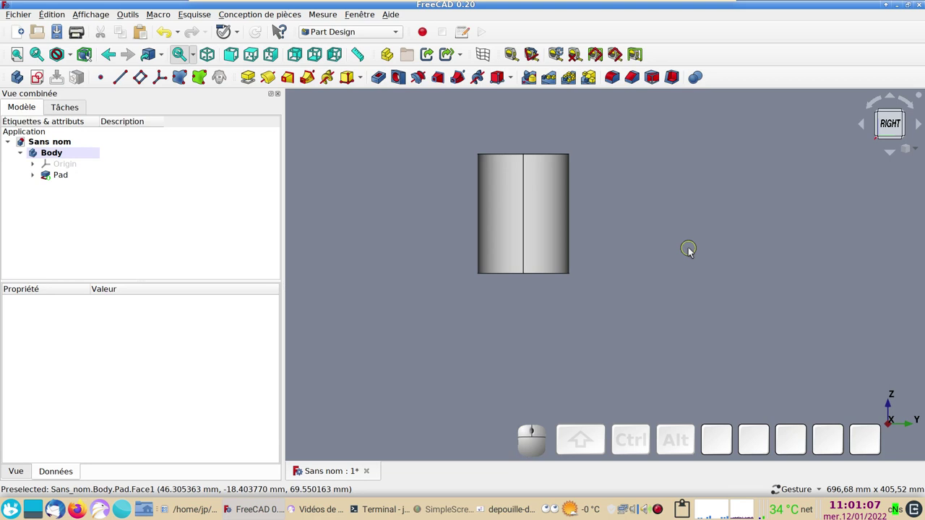
{"action": "right_click", "coordinate": [690, 271]}
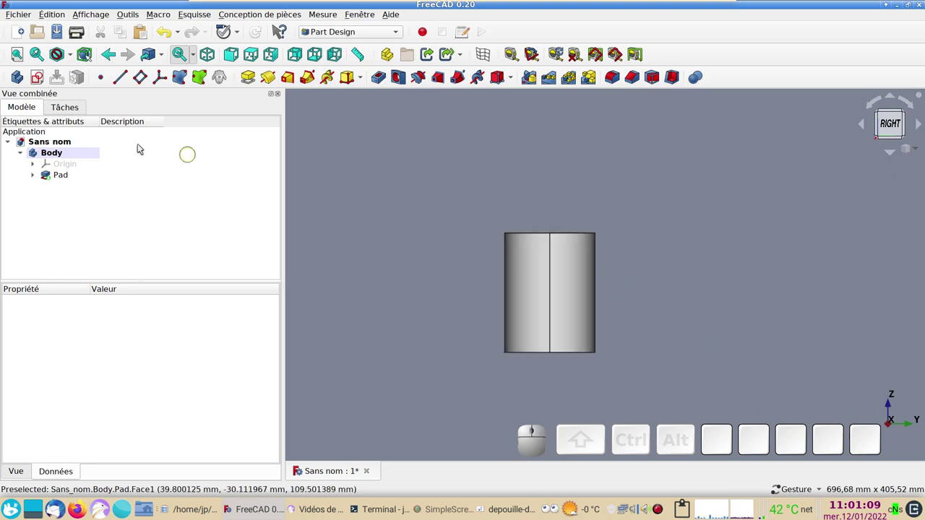
{"action": "left_click", "coordinate": [44, 80]}
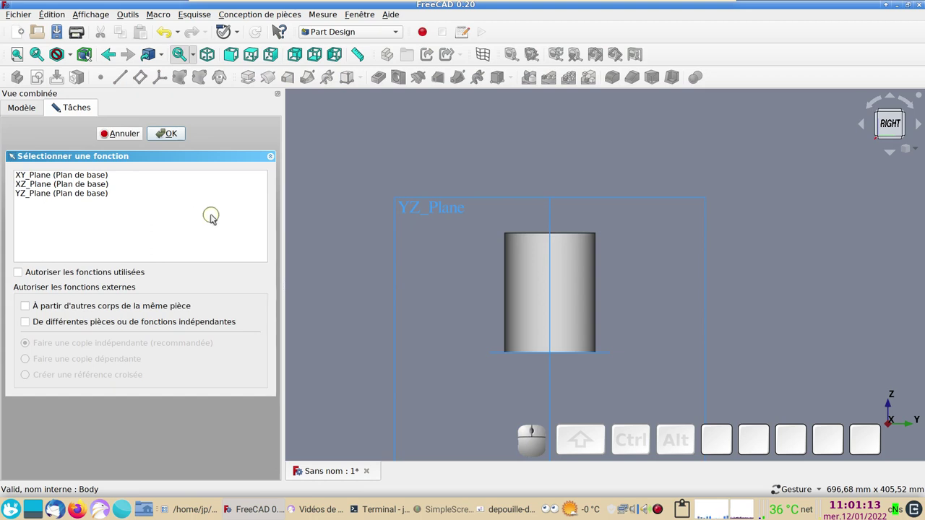
{"action": "left_click", "coordinate": [69, 197]}
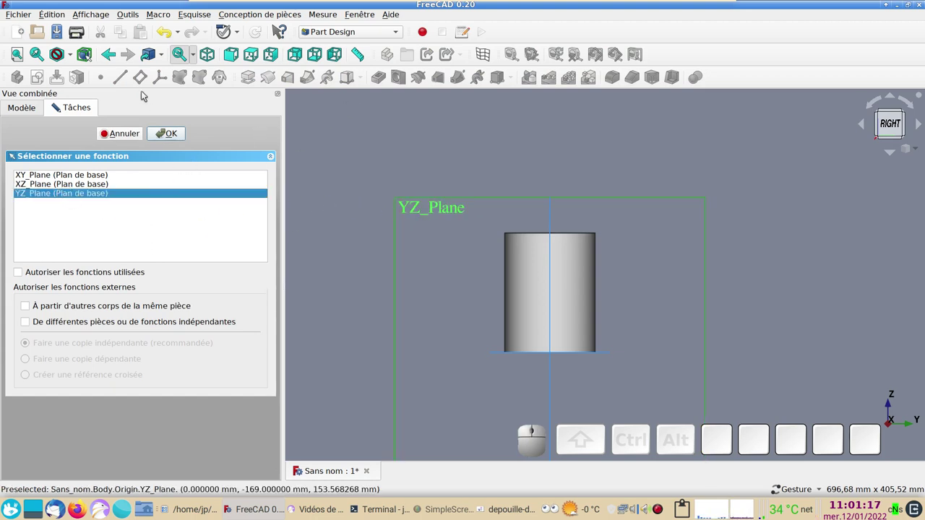
{"action": "left_click", "coordinate": [164, 137]}
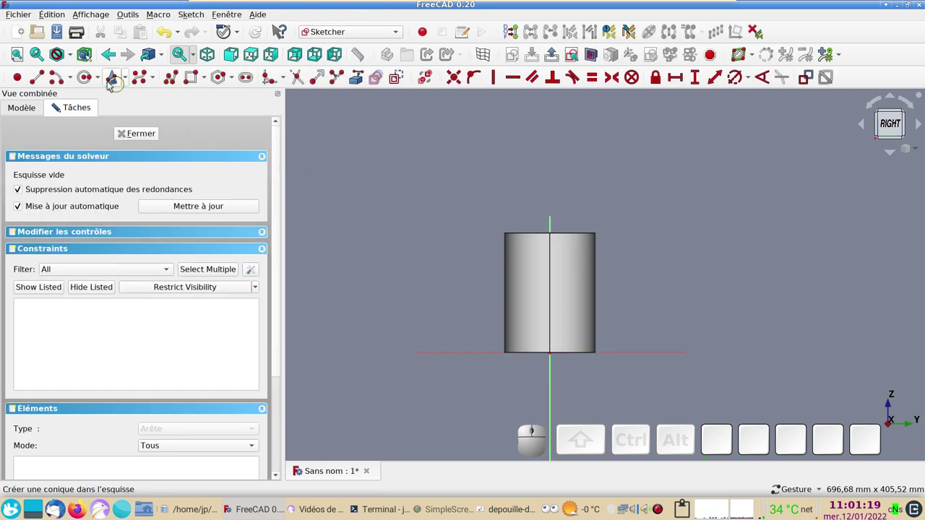
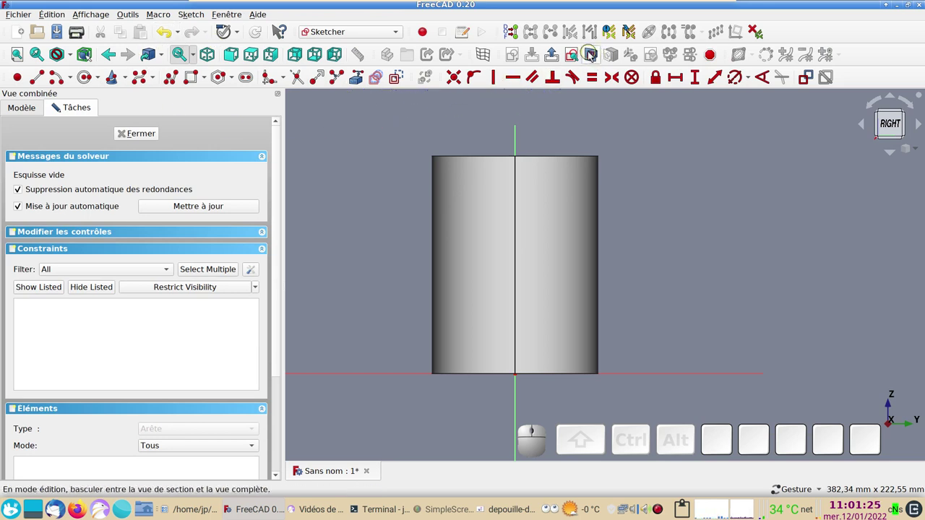
Draw the closed notch polyline and constrain its lower vertex 60 mm above the origin
{"action": "left_click", "coordinate": [593, 55]}
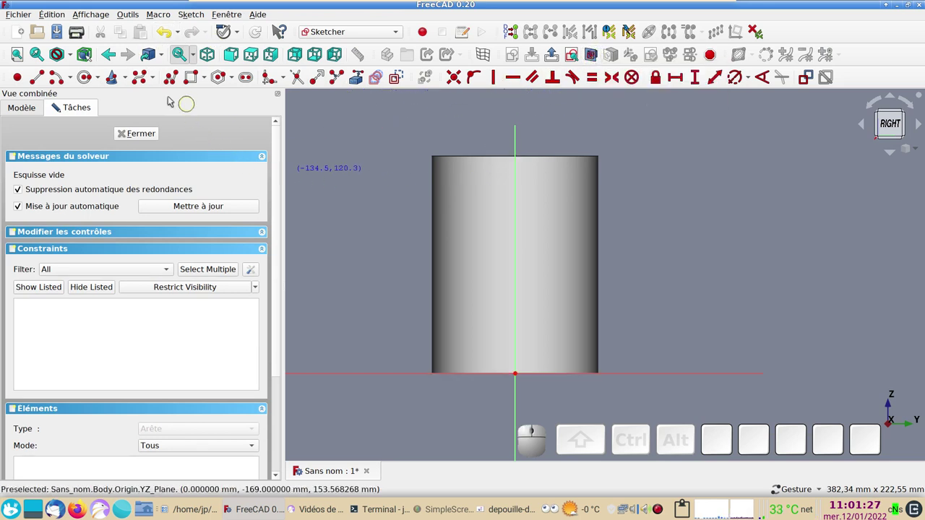
{"action": "left_click", "coordinate": [172, 78]}
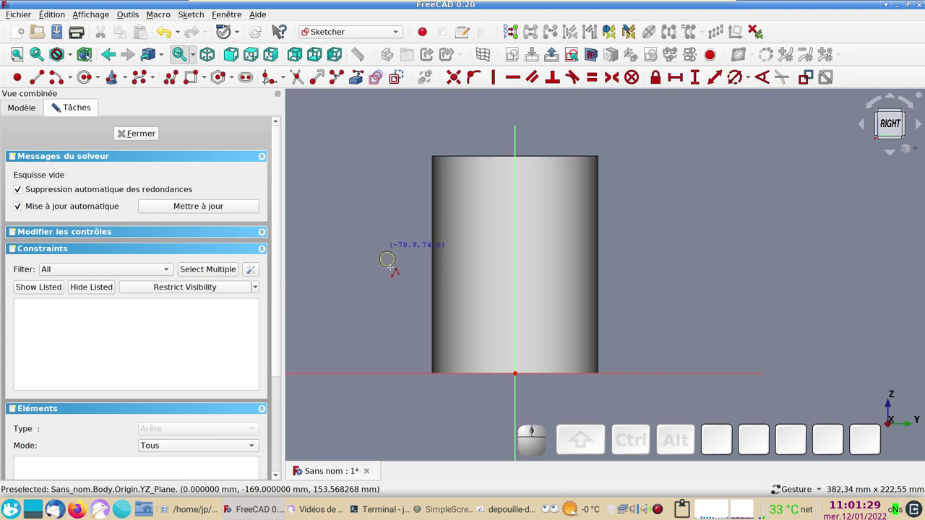
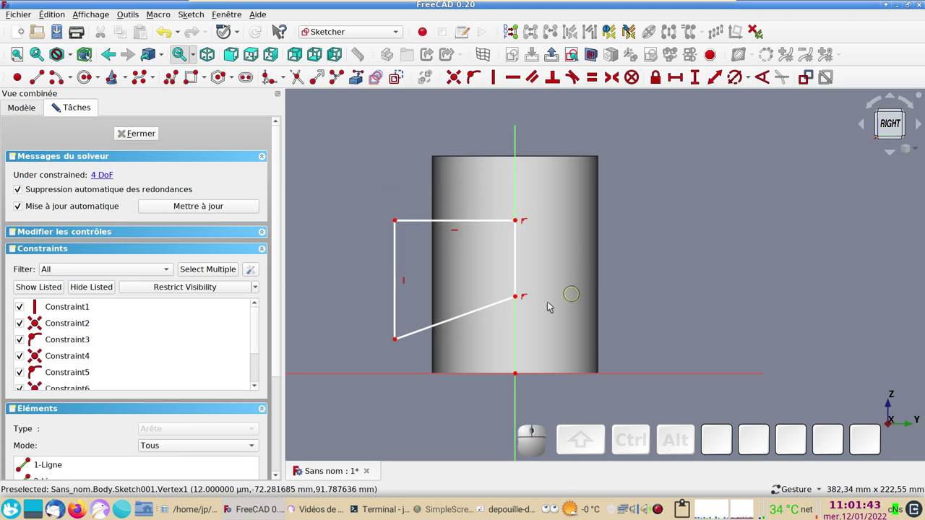
{"action": "left_click", "coordinate": [521, 300]}
{"action": "left_click", "coordinate": [521, 377]}
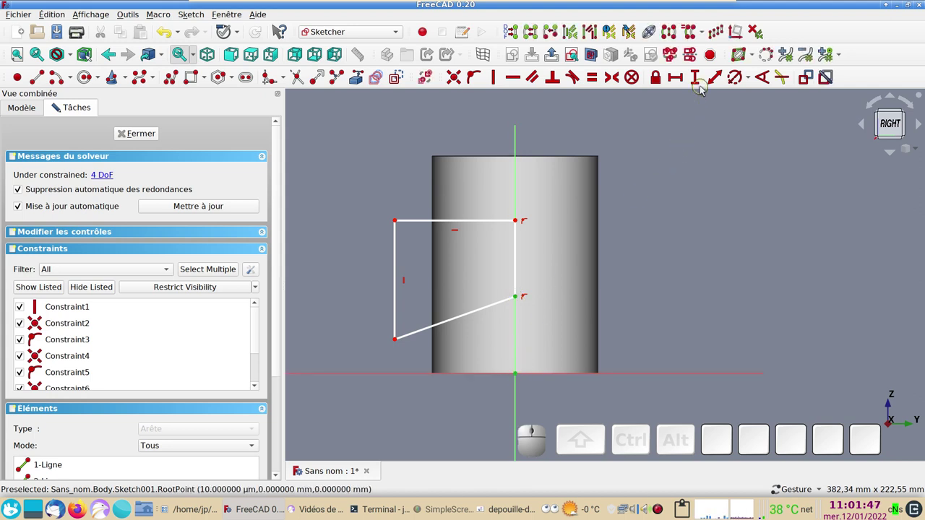
{"action": "left_click", "coordinate": [703, 88]}
{"action": "key", "text": "KP_6"}
{"action": "key", "text": "KP_0"}
{"action": "key", "text": "KP_Enter"}
Constrain the notch's axis-side height to 40 mm
{"action": "left_click", "coordinate": [521, 245]}
{"action": "left_click", "coordinate": [699, 82]}
{"action": "key", "text": "KP_4"}
{"action": "key", "text": "KP_0"}
{"action": "key", "text": "Return"}
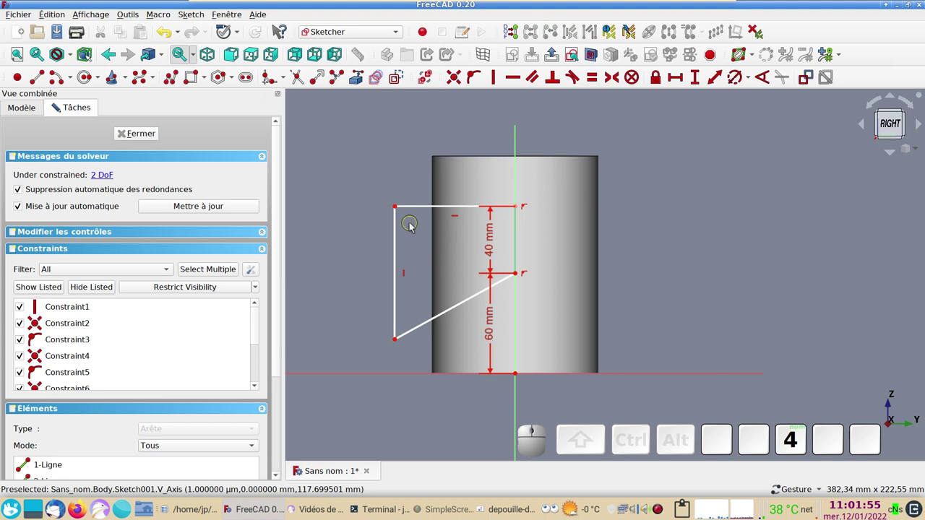
Constrain the slanted edge at 20° to the top edge
{"action": "left_click", "coordinate": [427, 324]}
{"action": "left_click", "coordinate": [430, 208]}
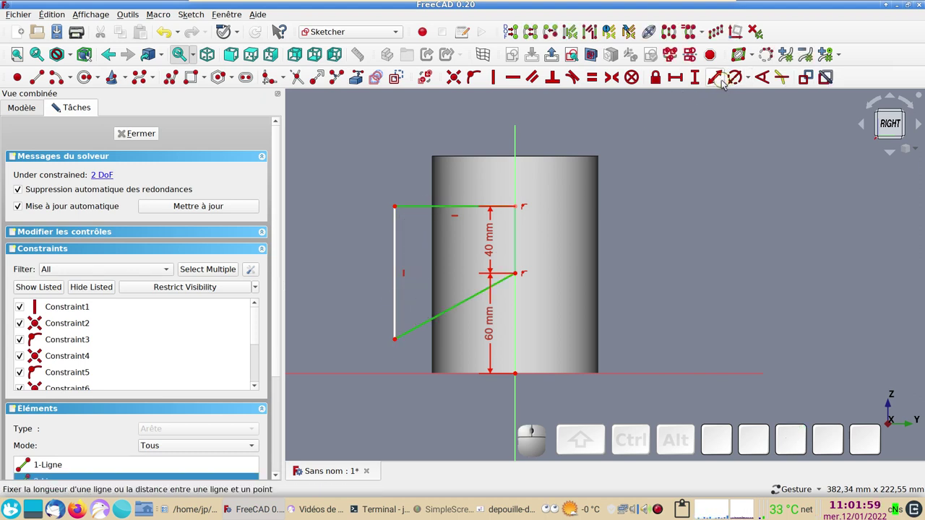
{"action": "left_click", "coordinate": [768, 77]}
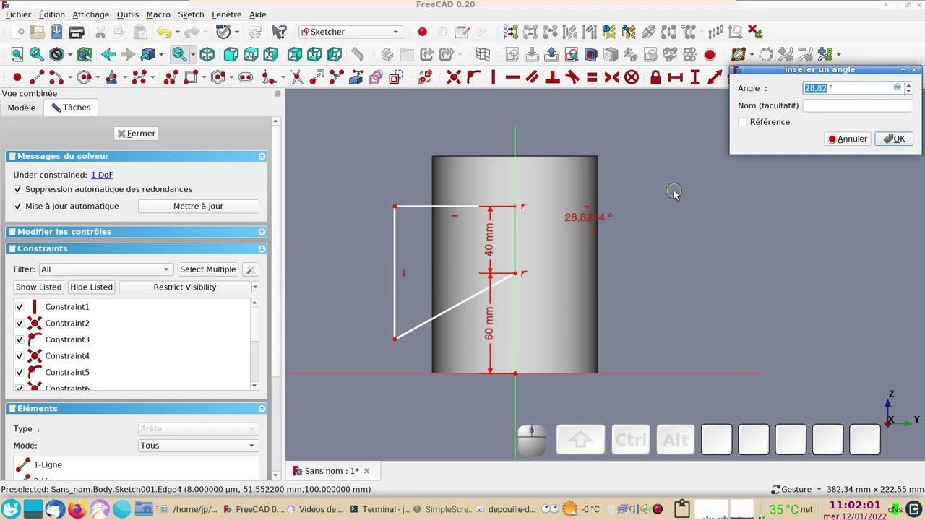
{"action": "key", "text": "KP_2"}
{"action": "key", "text": "KP_0"}
{"action": "key", "text": "Return"}
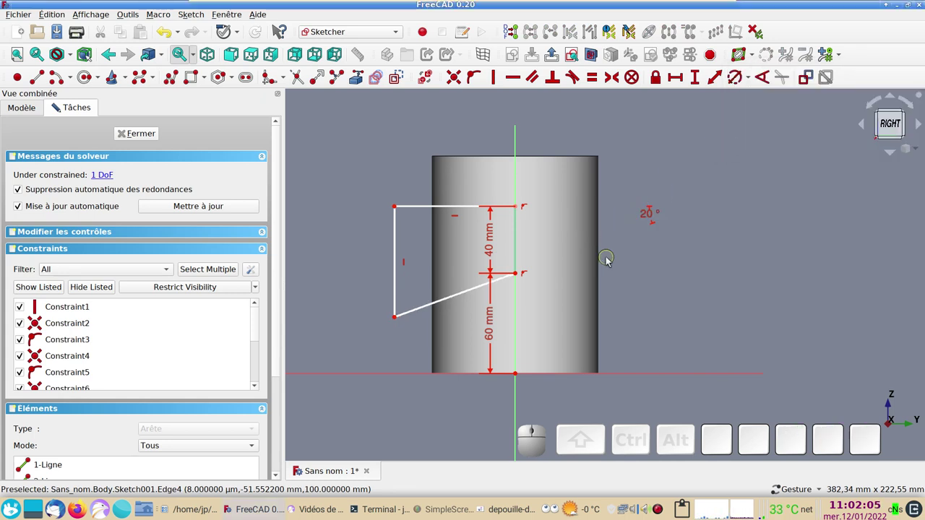
Constrain the profile's horizontal width to 72 mm and close the sketch
{"action": "left_click", "coordinate": [416, 205]}
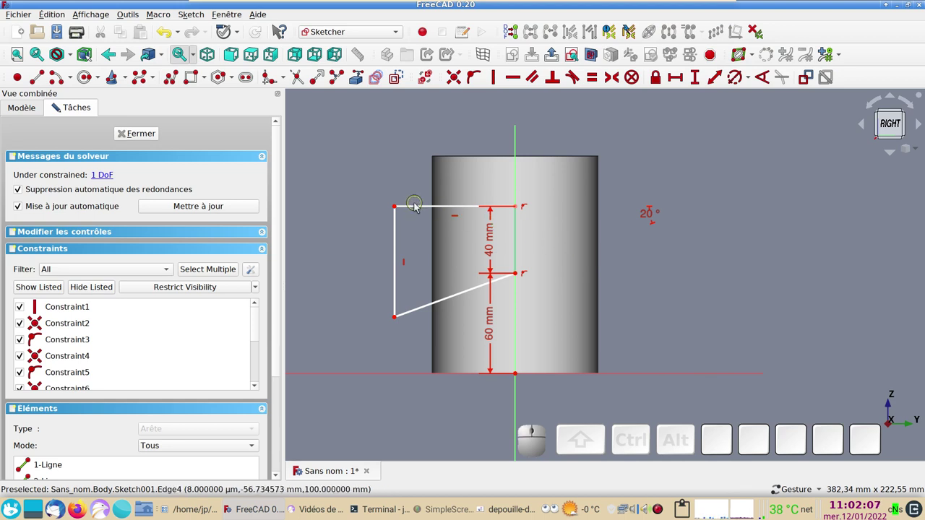
{"action": "left_click", "coordinate": [417, 207]}
{"action": "left_click", "coordinate": [682, 83]}
{"action": "left_click", "coordinate": [846, 147]}
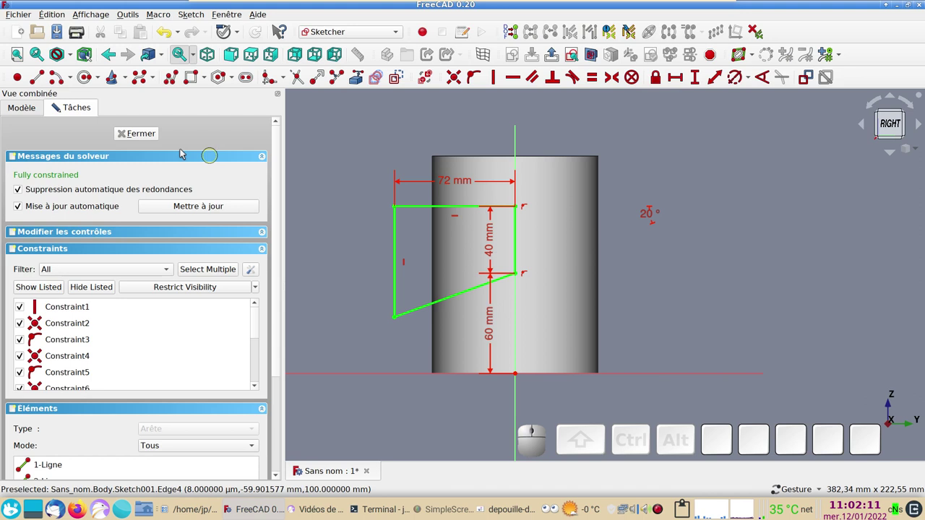
{"action": "left_click", "coordinate": [150, 138]}
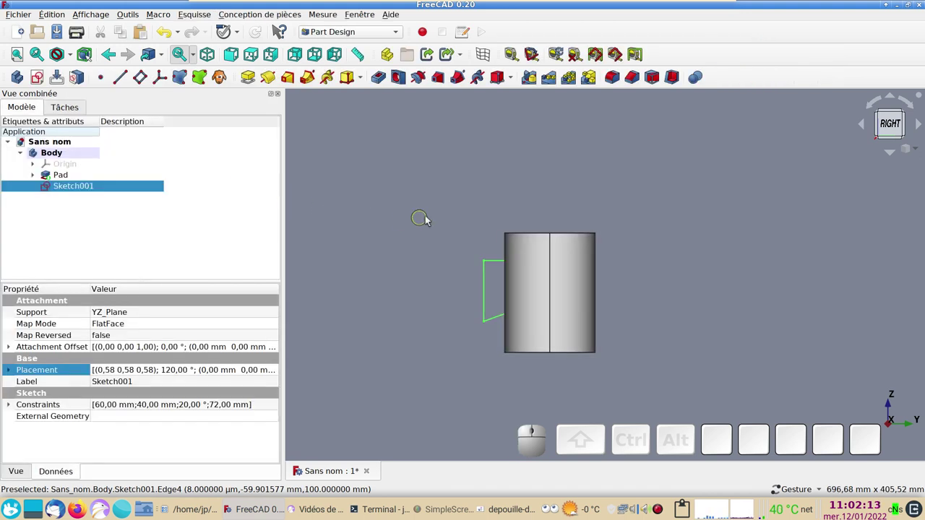
Start a Pocket from the notch sketch Sketch001 on the cylinder's side
{"action": "left_click_drag", "start_coordinate": [440, 224], "coordinate": [527, 264]}
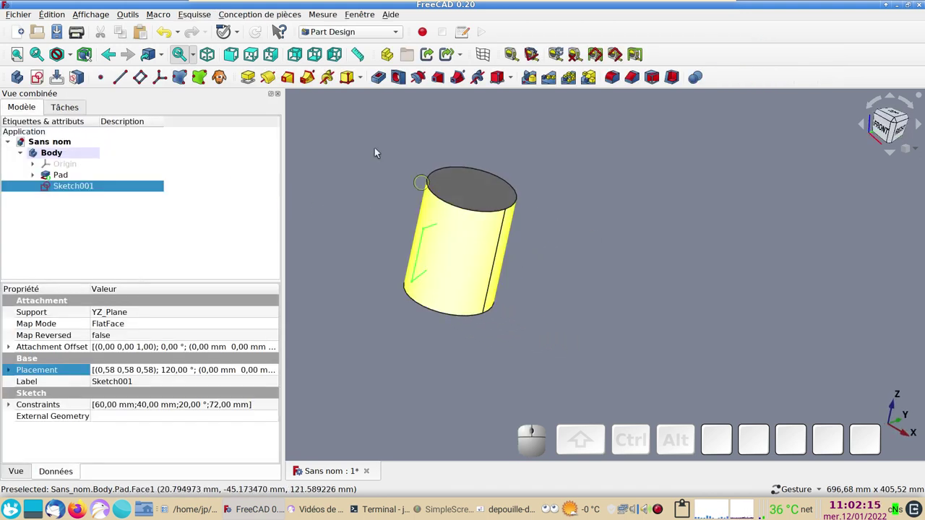
{"action": "left_click", "coordinate": [379, 84]}
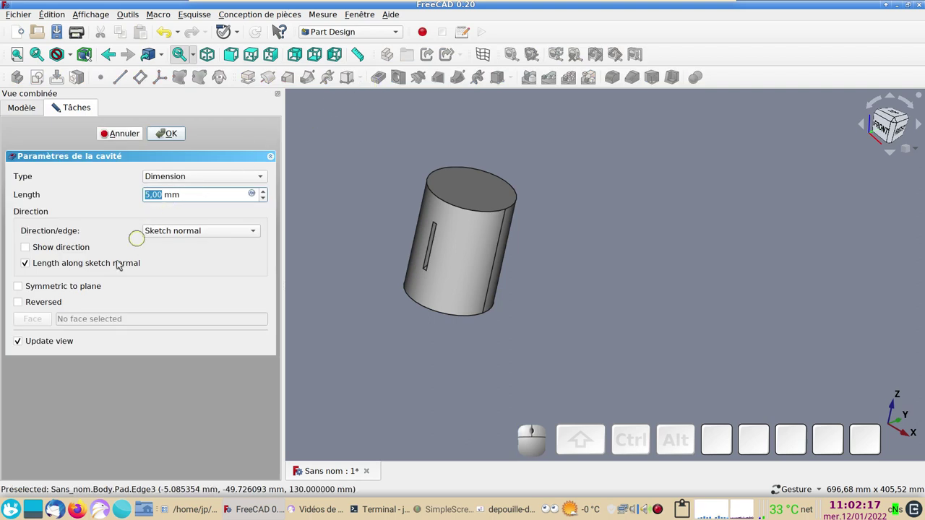
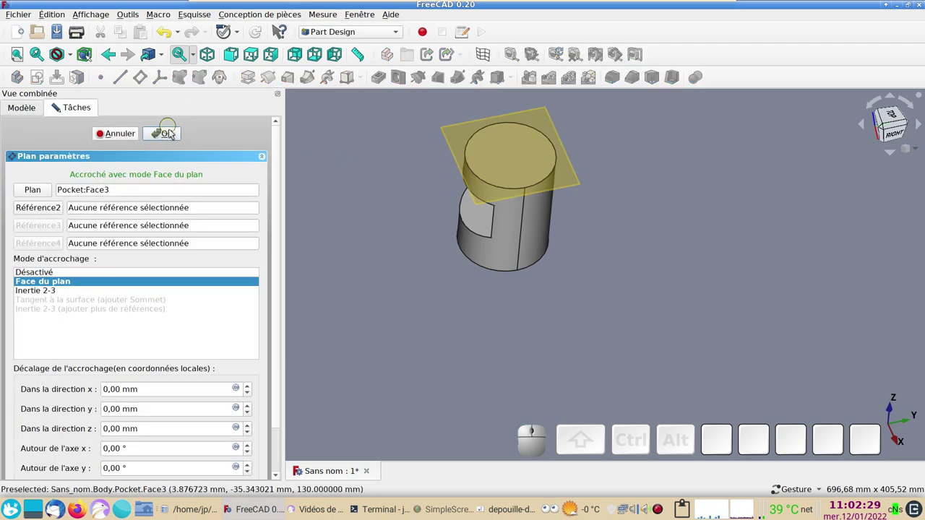
Confirm the top-face datum plane and start a new sketch on it
{"action": "left_click", "coordinate": [173, 133]}
{"action": "left_click", "coordinate": [99, 197]}
{"action": "left_click", "coordinate": [44, 83]}
{"action": "scroll", "scroll_direction": "up", "scroll_amount": 3}
{"action": "right_click", "coordinate": [547, 272]}
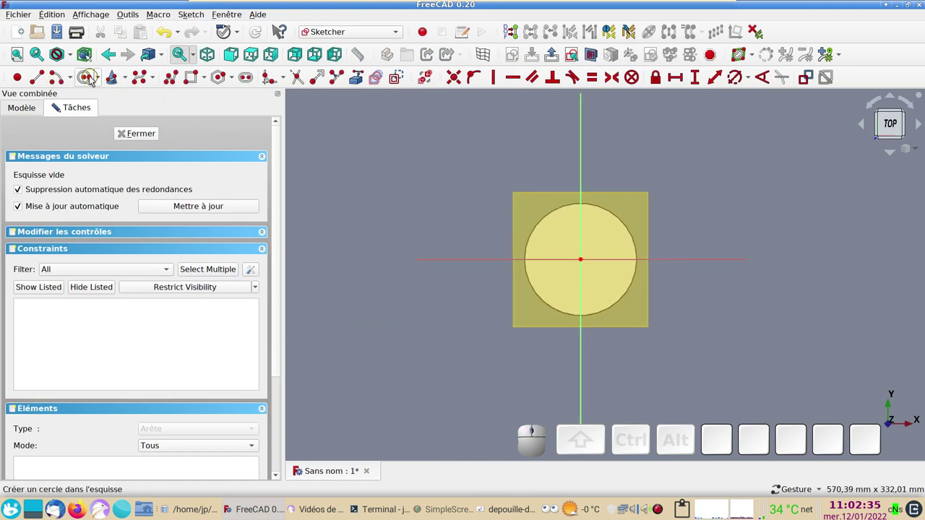
Draw a centred Ø80 mm circle, close the sketch and view it on top of the cylinder
{"action": "left_click", "coordinate": [87, 79]}
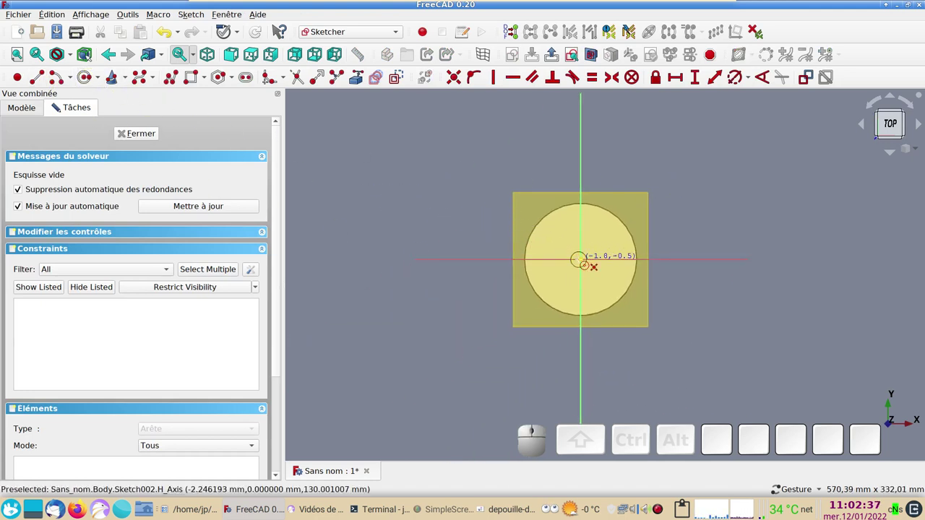
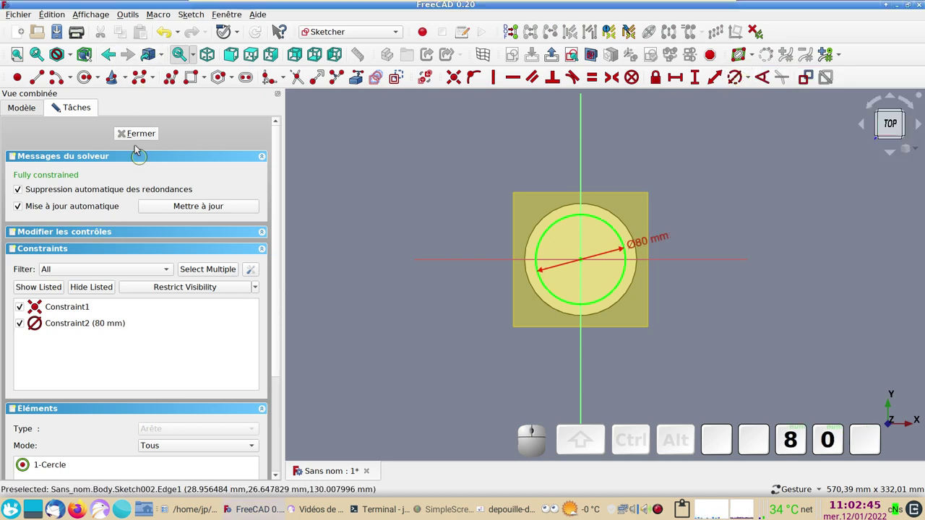
{"action": "left_click", "coordinate": [137, 139]}
{"action": "left_click_drag", "start_coordinate": [453, 280], "coordinate": [699, 237]}
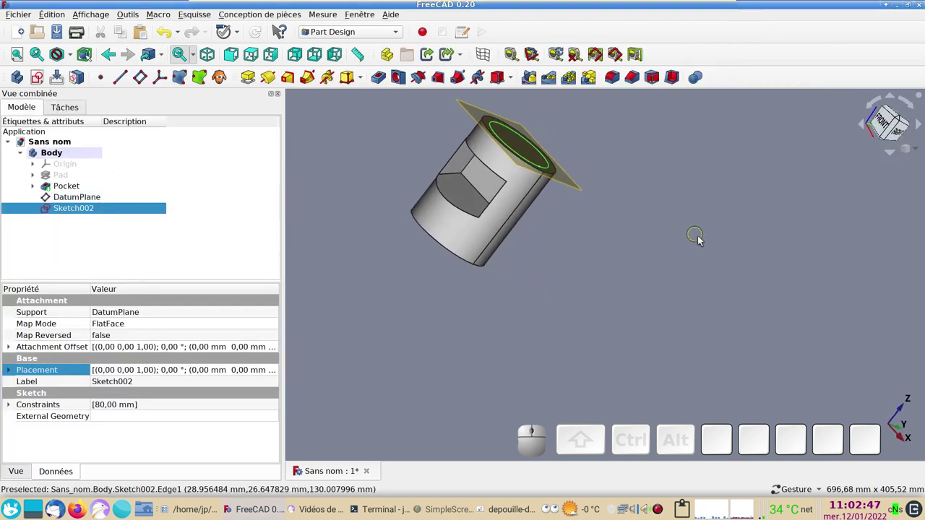
Pocket Sketch002's Ø80 circle with type 'Jusqu'à la face', limited by the DatumPlane
{"action": "right_click", "coordinate": [714, 236]}
{"action": "left_click", "coordinate": [729, 182]}
{"action": "left_click_drag", "start_coordinate": [483, 339], "coordinate": [558, 287]}
{"action": "right_click", "coordinate": [640, 307]}
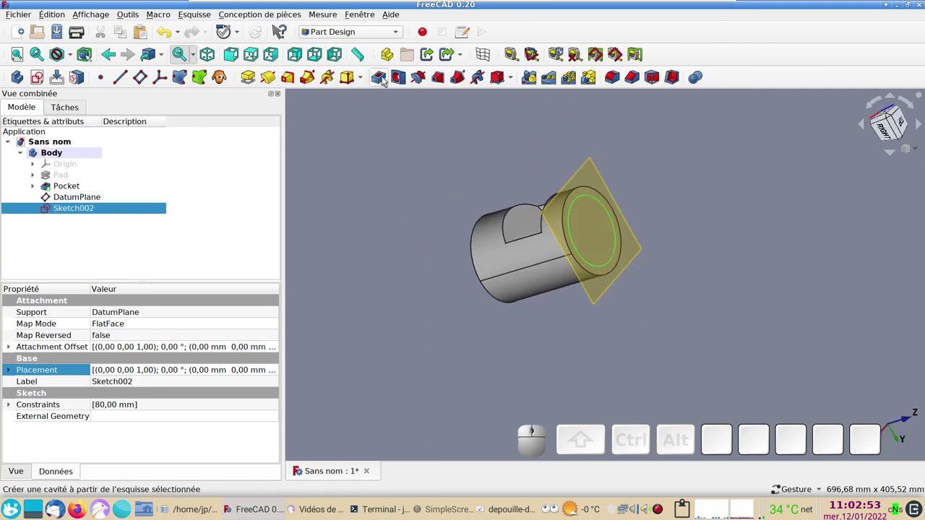
{"action": "left_click", "coordinate": [385, 79]}
{"action": "left_click", "coordinate": [215, 181]}
{"action": "left_click", "coordinate": [206, 215]}
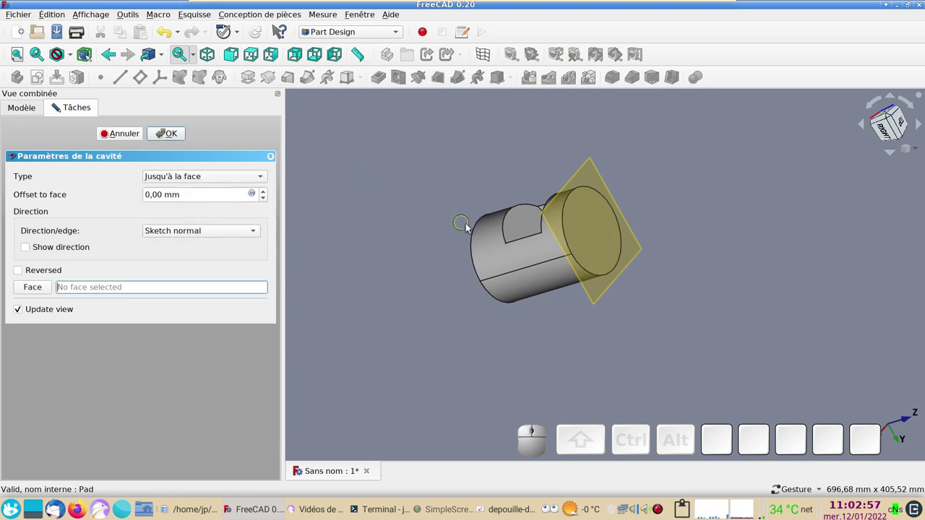
{"action": "left_click", "coordinate": [532, 226]}
{"action": "left_click", "coordinate": [169, 133]}
{"action": "left_click", "coordinate": [82, 199]}
Inspect the finished pockets and bring up the shape colour picker in Propriétés d'affichage
{"action": "key", "text": "space"}
{"action": "left_click_drag", "start_coordinate": [674, 205], "coordinate": [523, 268]}
{"action": "right_click", "coordinate": [733, 227]}
{"action": "left_click", "coordinate": [515, 271]}
{"action": "key", "text": "ctrl+d"}
{"action": "left_click", "coordinate": [216, 237]}
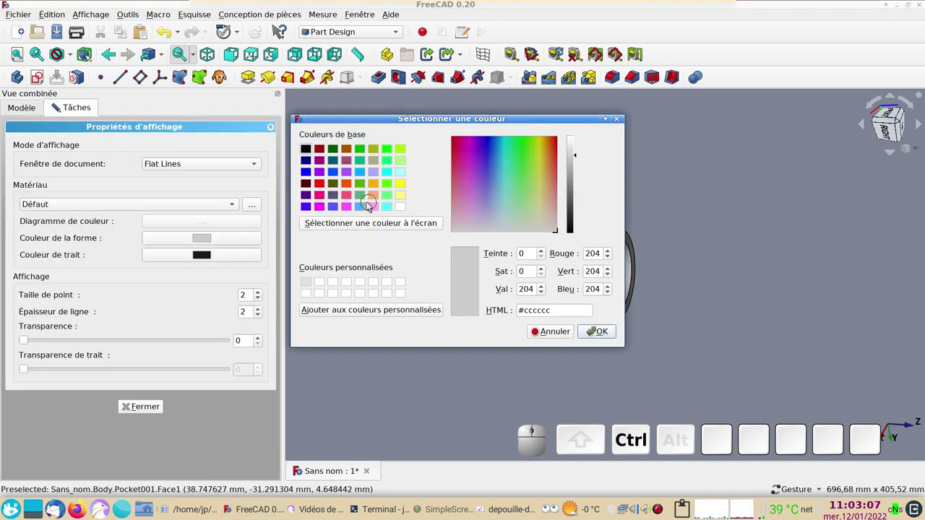